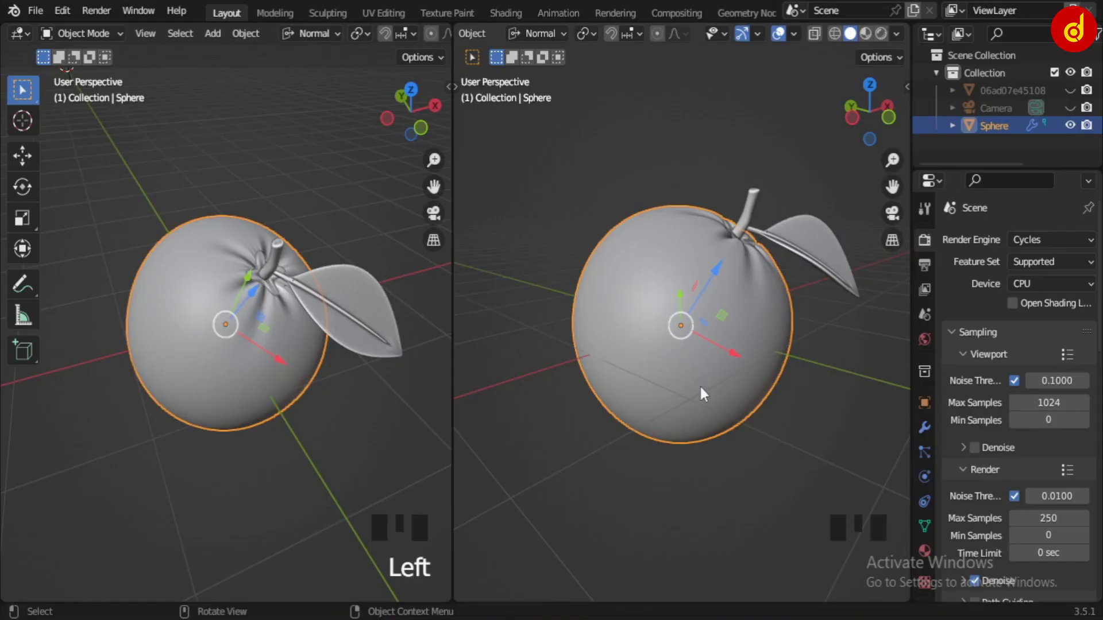
# Step: Orbit the view around the orange to inspect the stem and leaf
pyautogui.moveTo(776, 457); pyautogui.dragTo(664, 360)
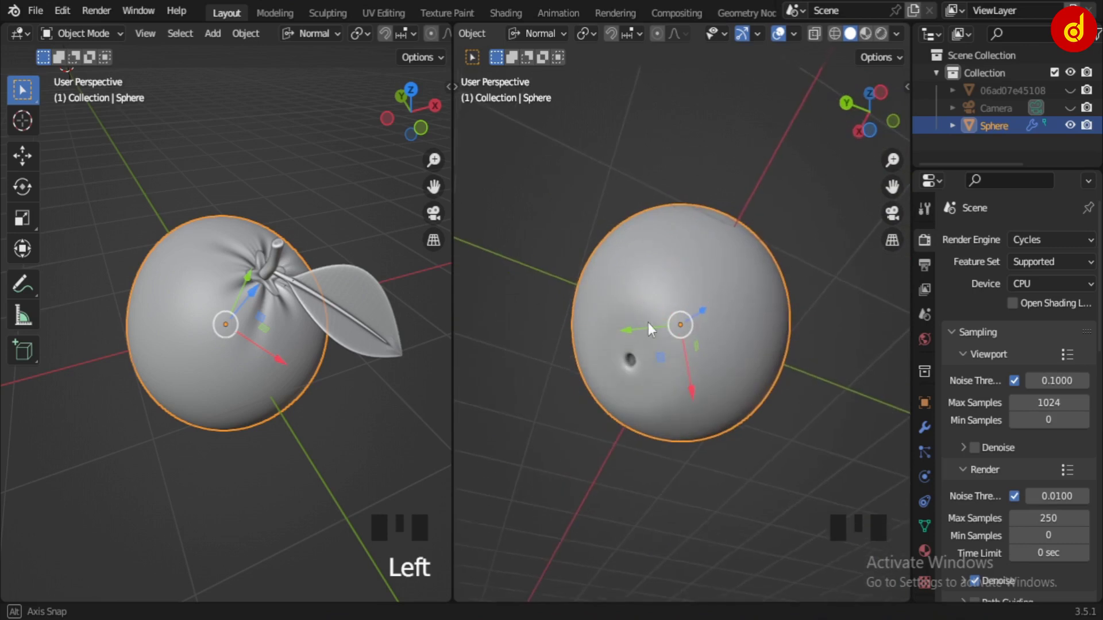
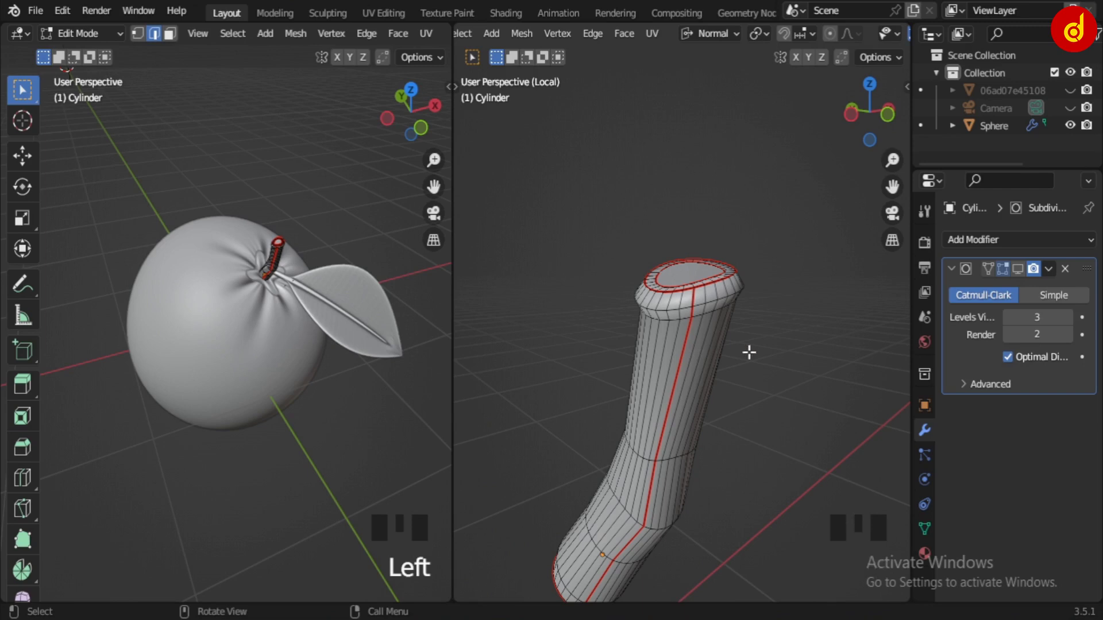
# Step: Leave the stem edit, select the calyx and briefly isolate and inspect its mesh
pyautogui.press('Tab')
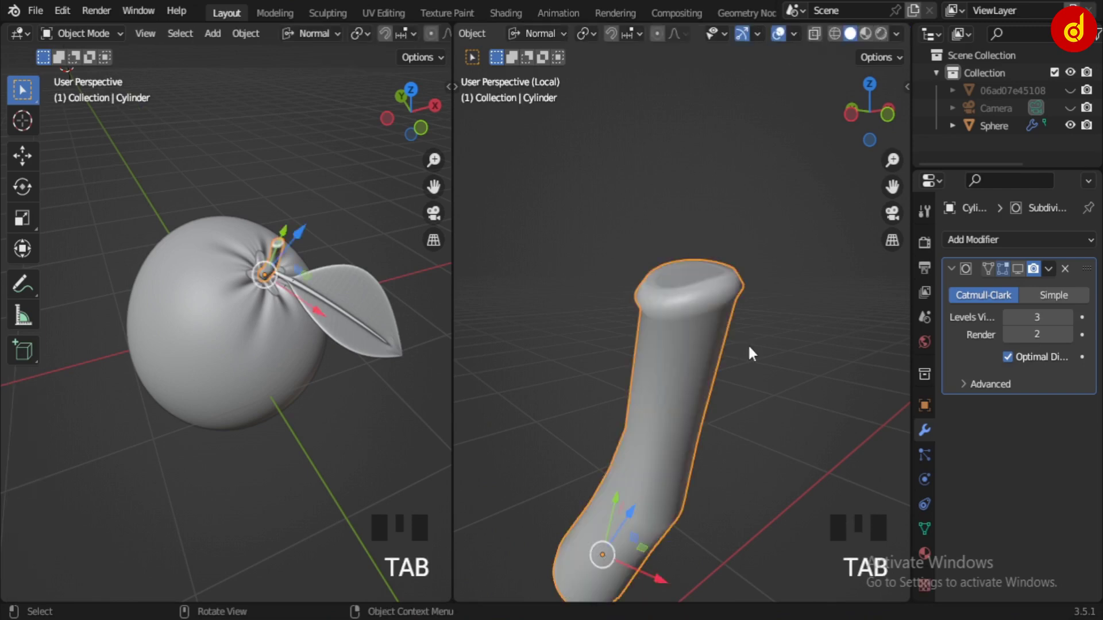
pyautogui.press('/')
pyautogui.middleClick(750, 319)
pyautogui.scroll(3)
pyautogui.click(710, 276)
pyautogui.press('/')
pyautogui.press('Tab')
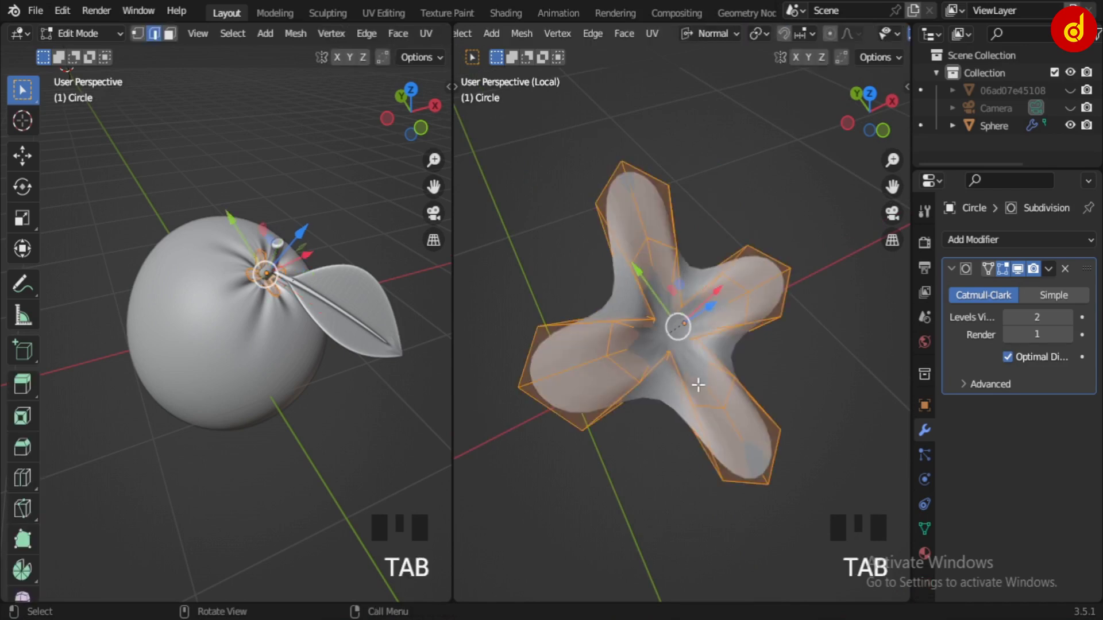
pyautogui.press('Tab')
# Step: Select the leaf plane and isolate it in local view
pyautogui.click(696, 530)
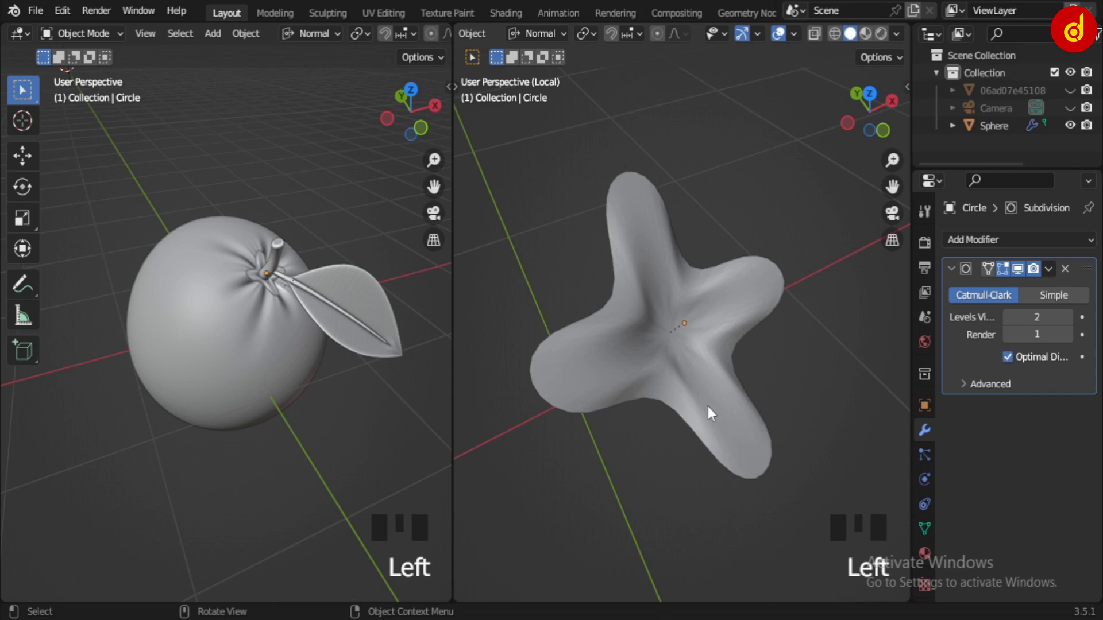
pyautogui.press('/')
pyautogui.scroll(-3)
pyautogui.moveTo(701, 427); pyautogui.dragTo(854, 363)
pyautogui.click(855, 362)
pyautogui.moveTo(796, 359); pyautogui.dragTo(712, 339)
pyautogui.click(711, 339)
pyautogui.press('KP_Decimal')
# Step: Show the leaf with Material Preview shading so its green image texture appears
pyautogui.moveTo(741, 446); pyautogui.dragTo(893, 476)
pyautogui.click(751, 357)
pyautogui.press('/')
pyautogui.moveTo(679, 407); pyautogui.dragTo(909, 432)
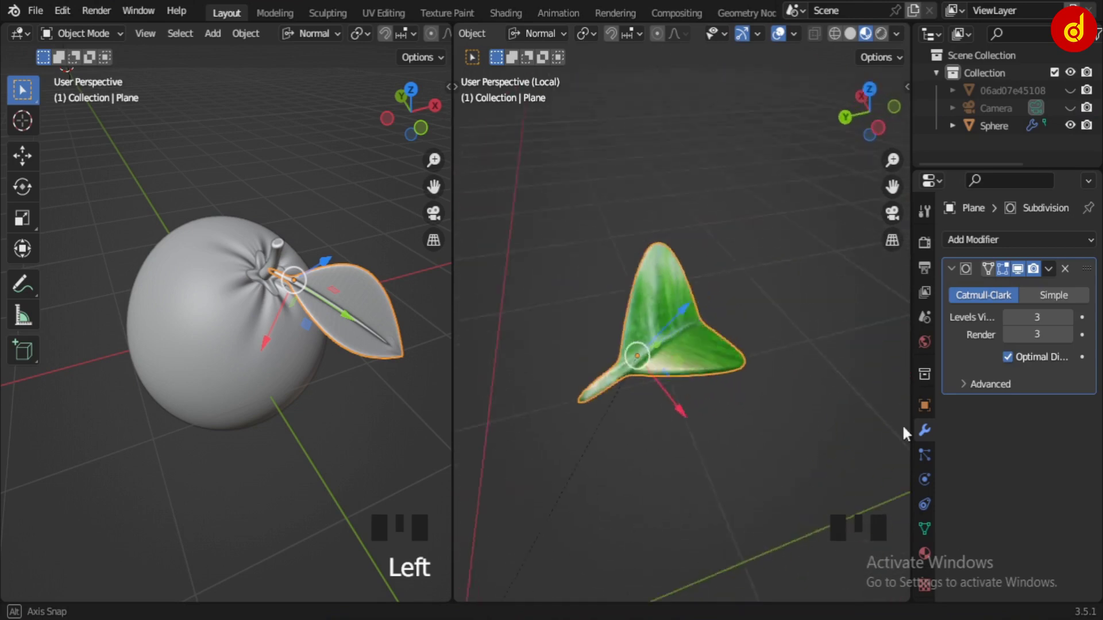
# Step: Switch the left area to the UV Editor showing the orange reference photo
pyautogui.scroll(3)
pyautogui.moveTo(704, 371); pyautogui.dragTo(23, 38)
pyautogui.moveTo(23, 38); pyautogui.dragTo(244, 347)
pyautogui.scroll(-3)
pyautogui.scroll(-3)
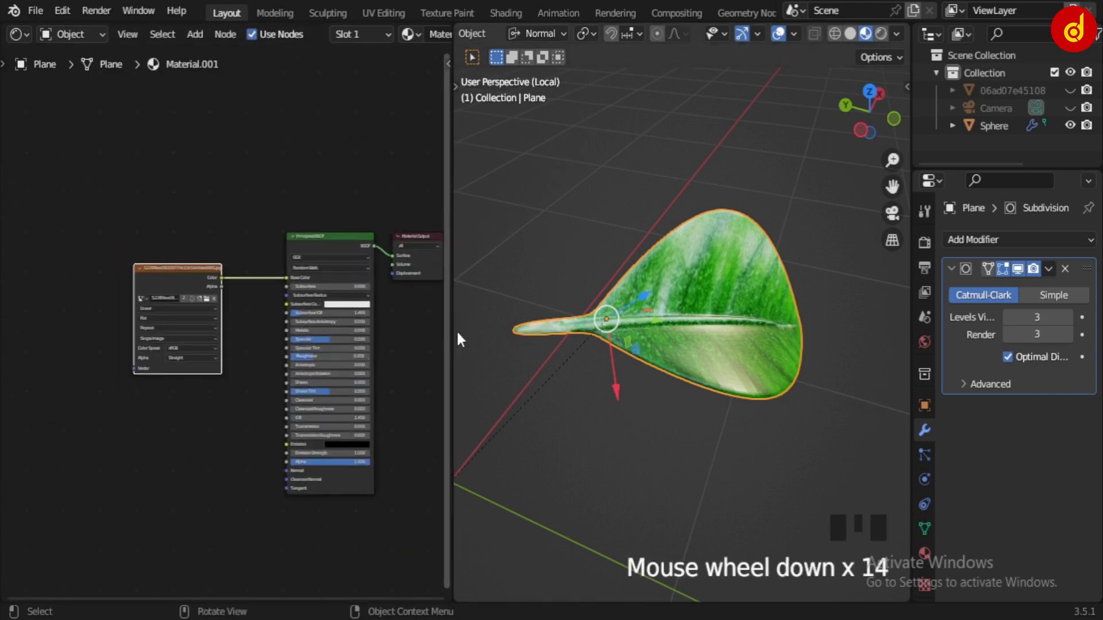
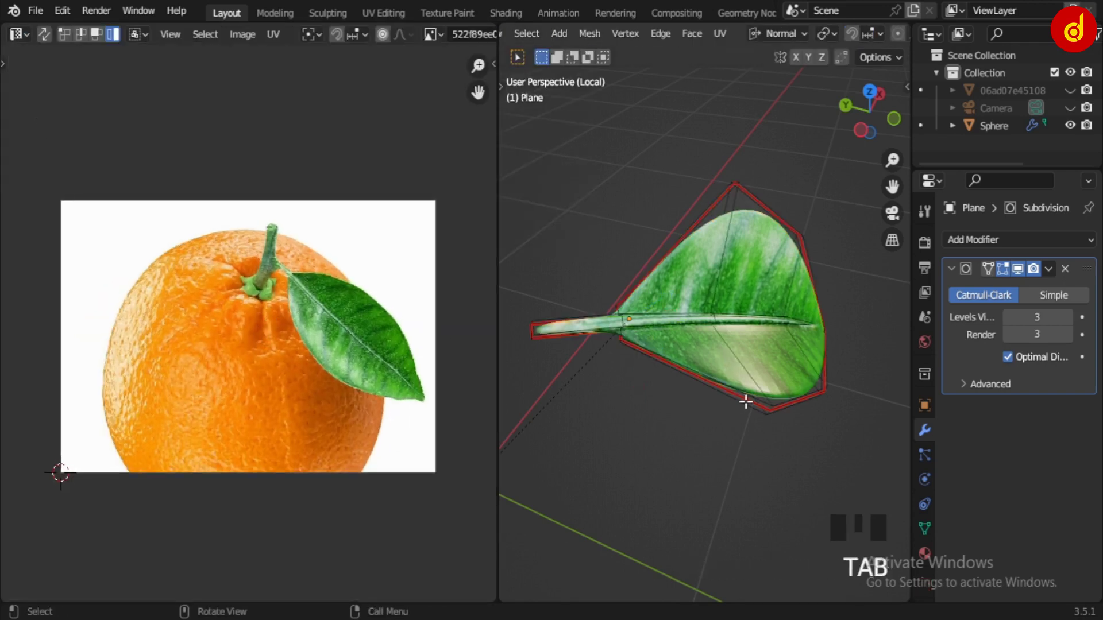
# Step: Select all the leaf's geometry, unwrap it and select its whole UV island
pyautogui.press('a')
pyautogui.scroll(3)
pyautogui.scroll(-3)
pyautogui.moveTo(405, 383); pyautogui.dragTo(358, 334)
pyautogui.scroll(3)
pyautogui.click(382, 520)
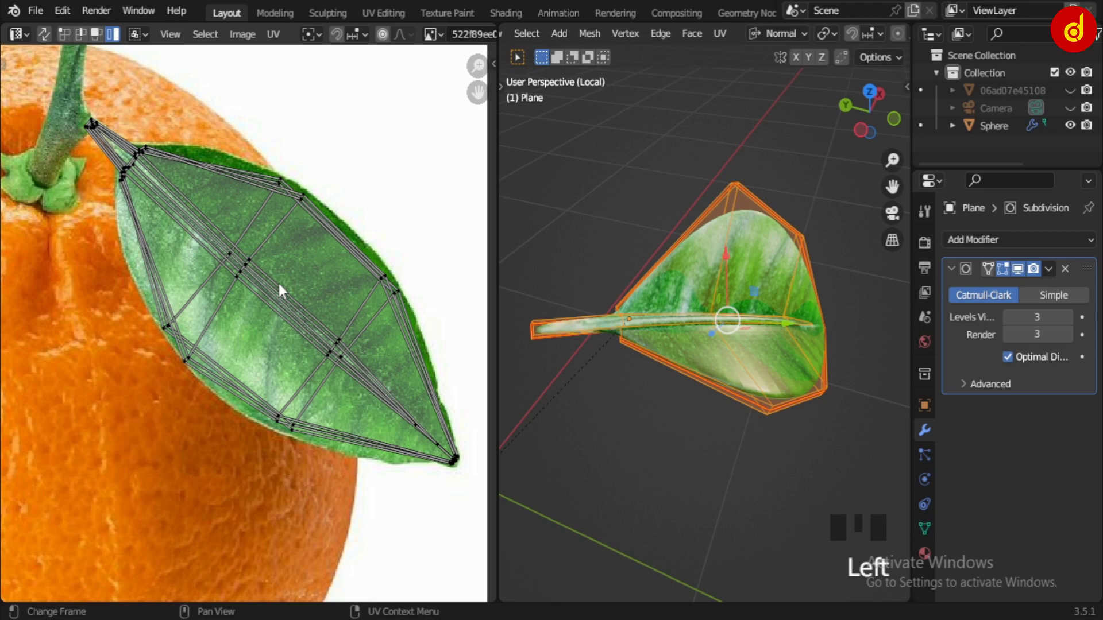
pyautogui.press('l')
pyautogui.scroll(-3)
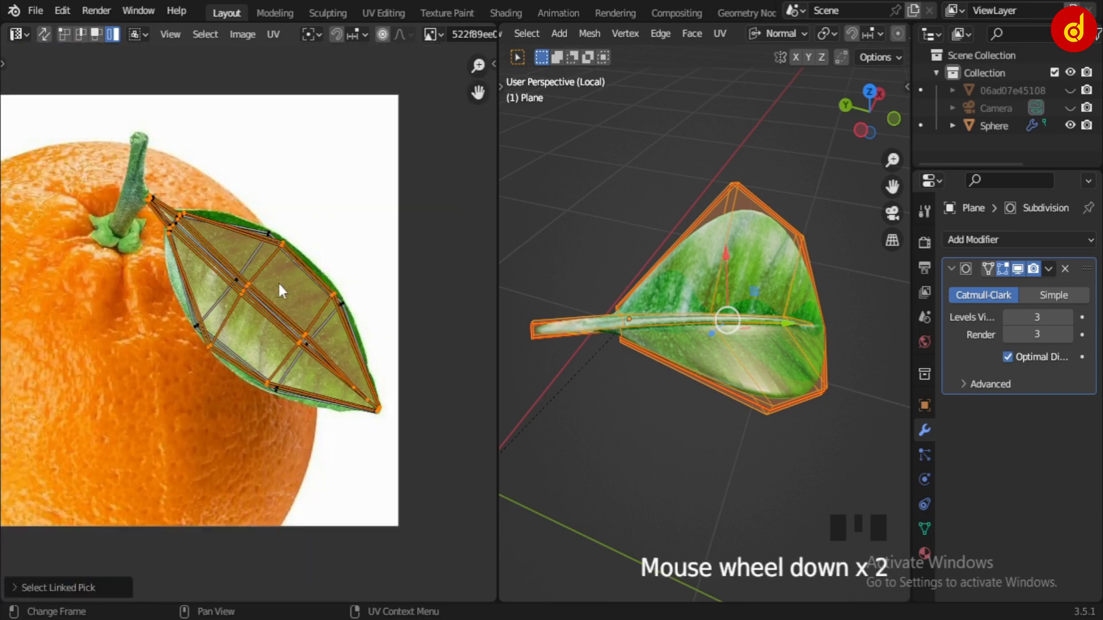
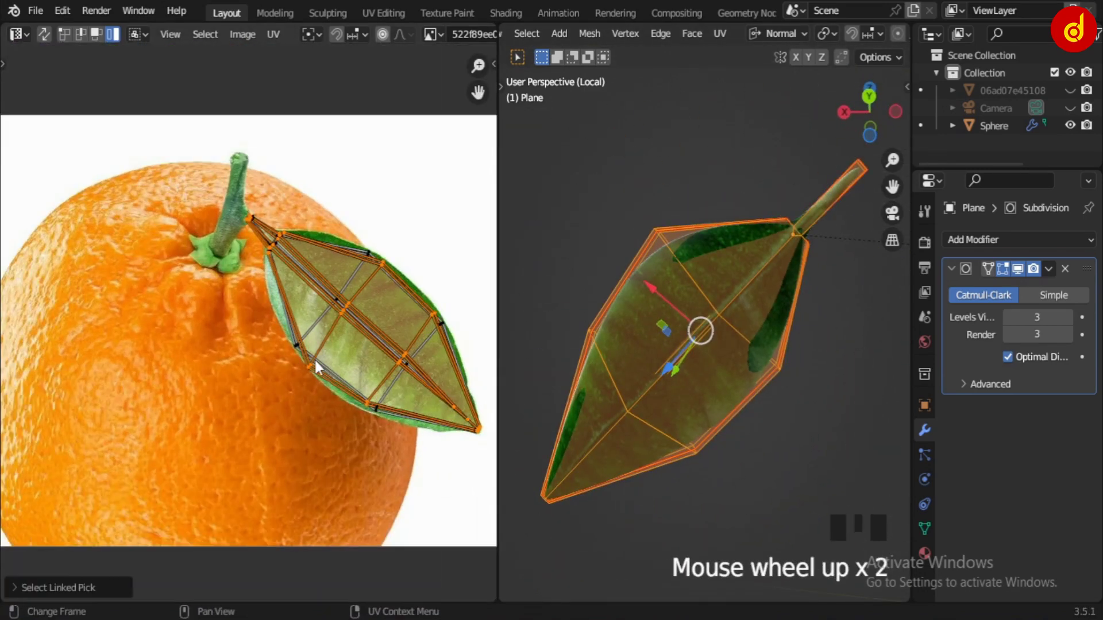
# Step: Move the leaf's UV island over the leaf in the orange photo
pyautogui.scroll(-3)
pyautogui.press('l')
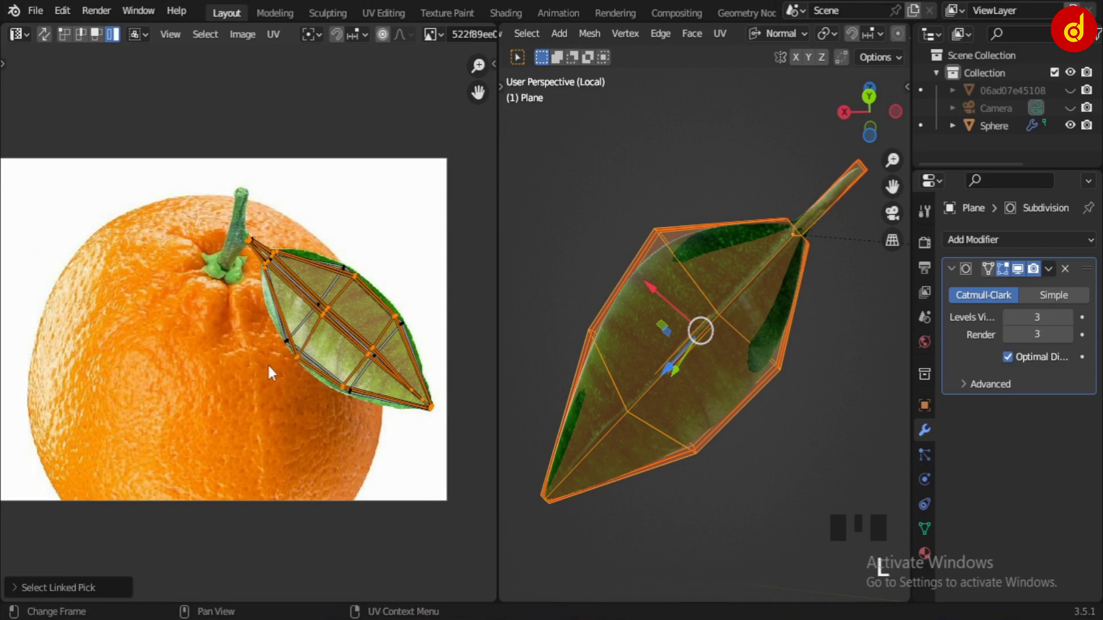
pyautogui.press('g')
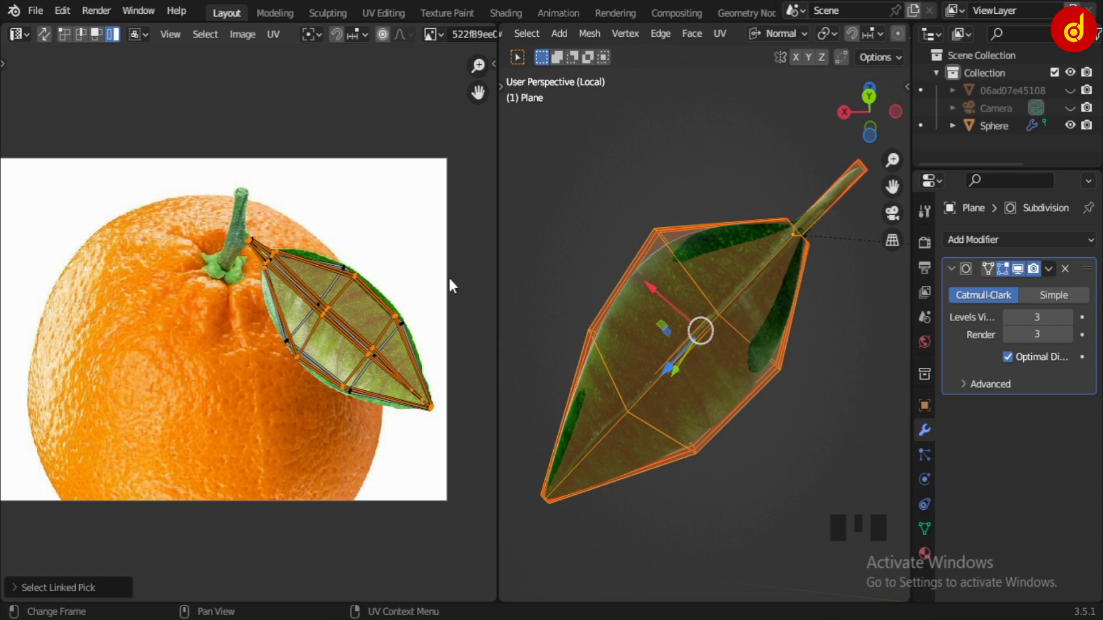
pyautogui.click(475, 273)
pyautogui.scroll(3)
pyautogui.press('l')
pyautogui.scroll(-3)
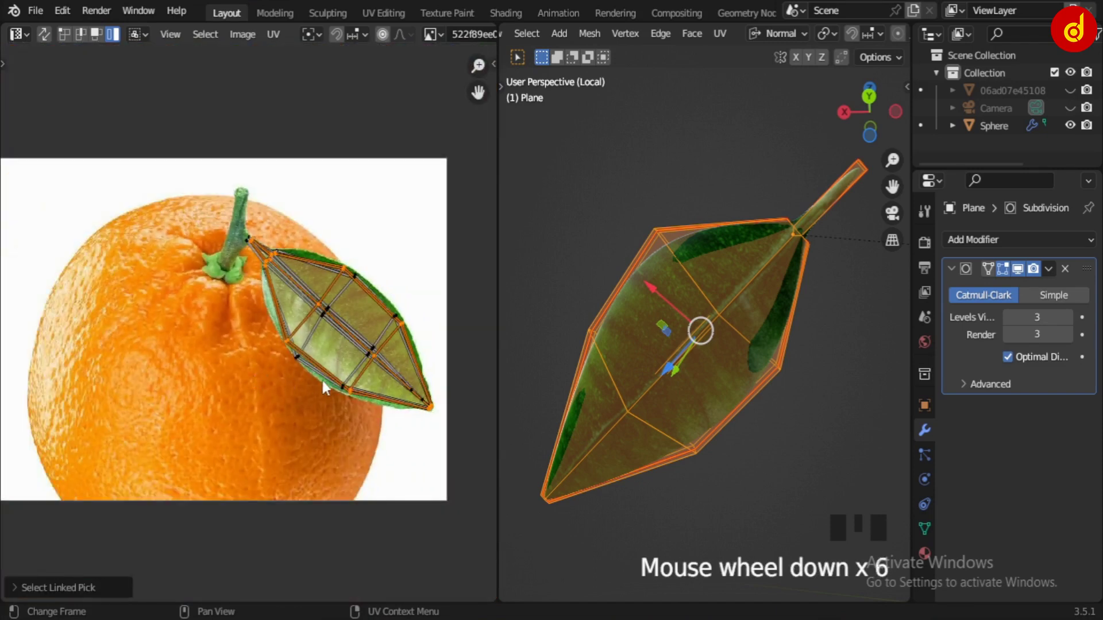
pyautogui.press('g')
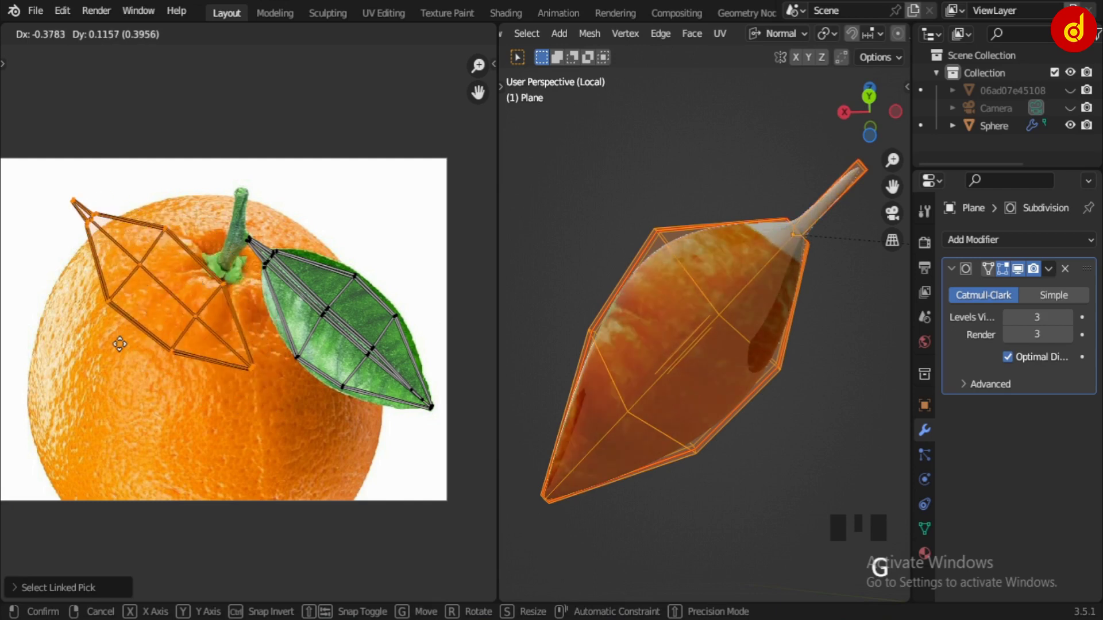
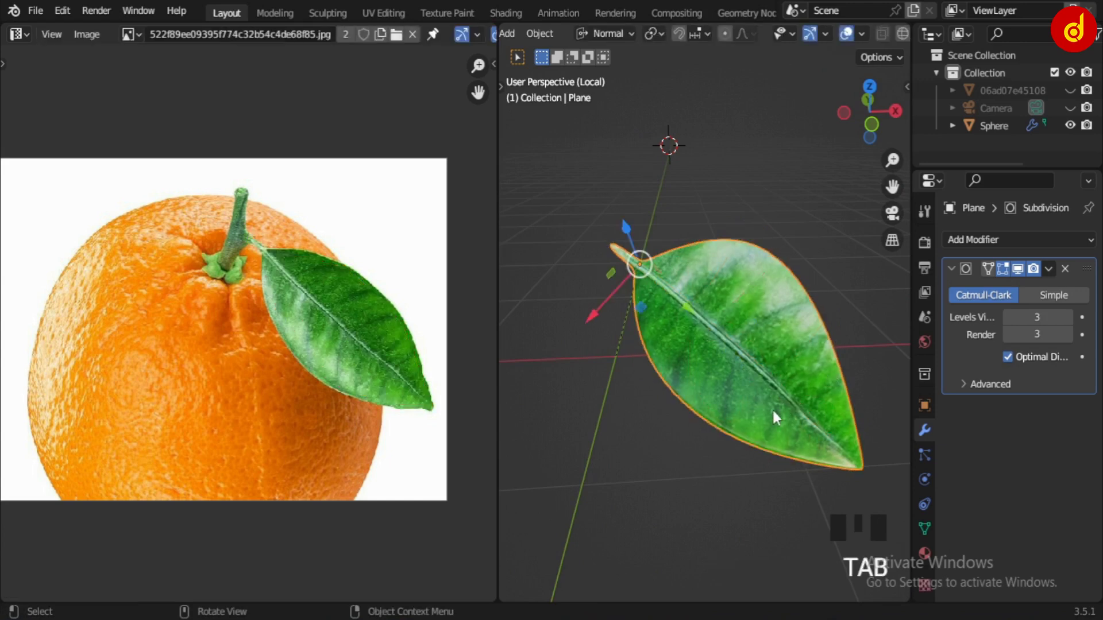
# Step: Exit the leaf's local view, select the stem and isolate it
pyautogui.press('/')
pyautogui.middleClick(687, 322)
pyautogui.scroll(3)
pyautogui.click(717, 134)
pyautogui.press('/')
# Step: Give the stem a material with an Image Texture in Base Color, then show the Image Editor
pyautogui.moveTo(658, 431); pyautogui.dragTo(18, 37)
pyautogui.moveTo(18, 37); pyautogui.dragTo(73, 208)
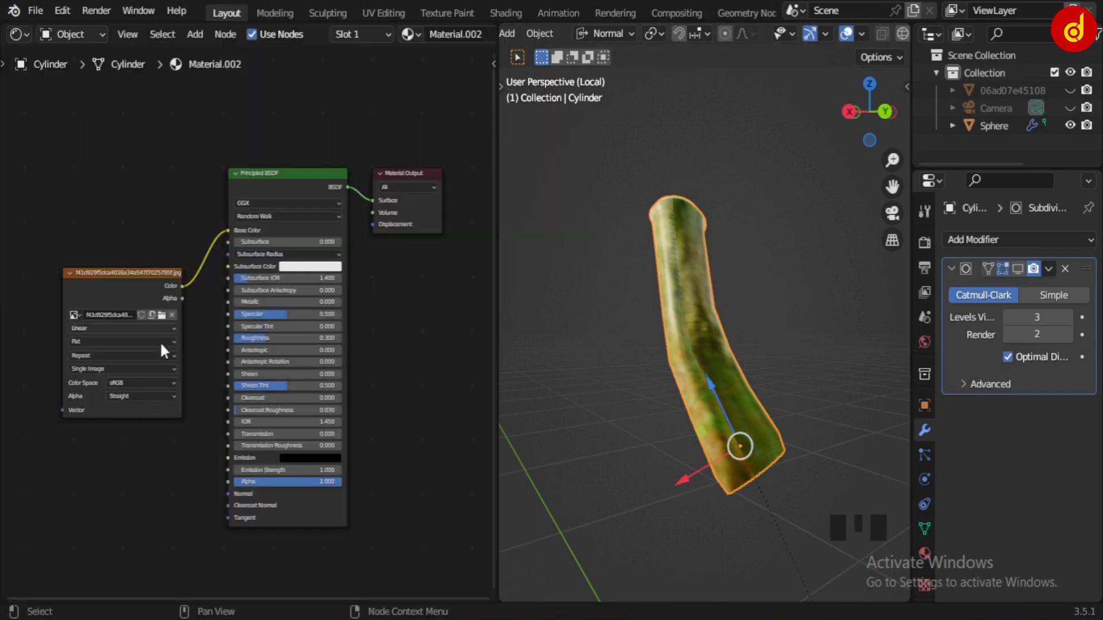
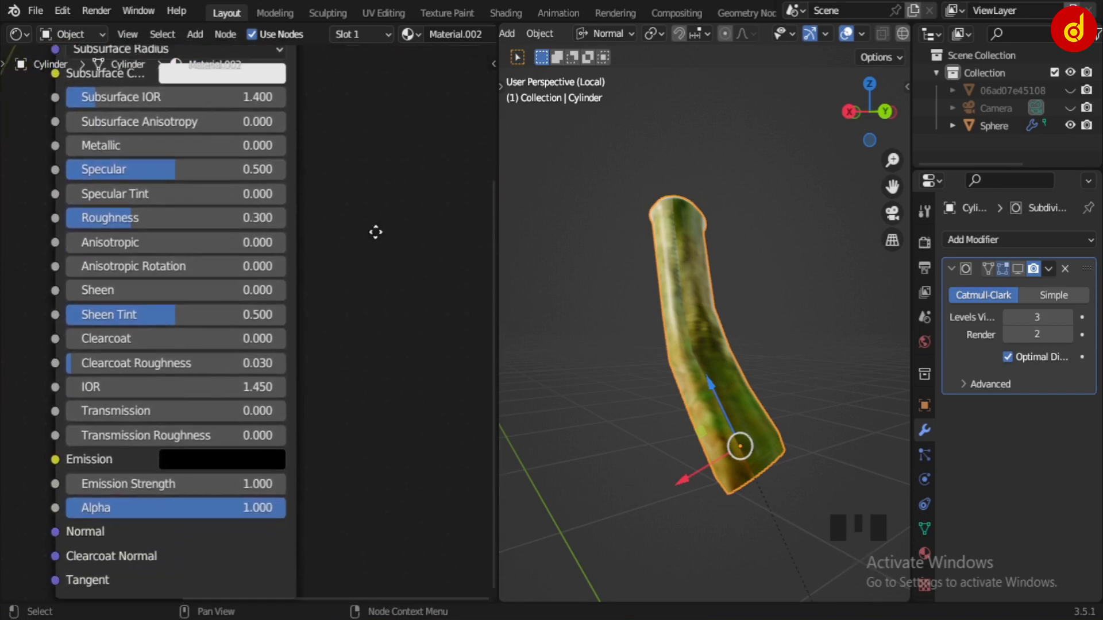
pyautogui.scroll(-3)
pyautogui.moveTo(379, 359); pyautogui.dragTo(29, 38)
pyautogui.moveTo(29, 37); pyautogui.dragTo(74, 130)
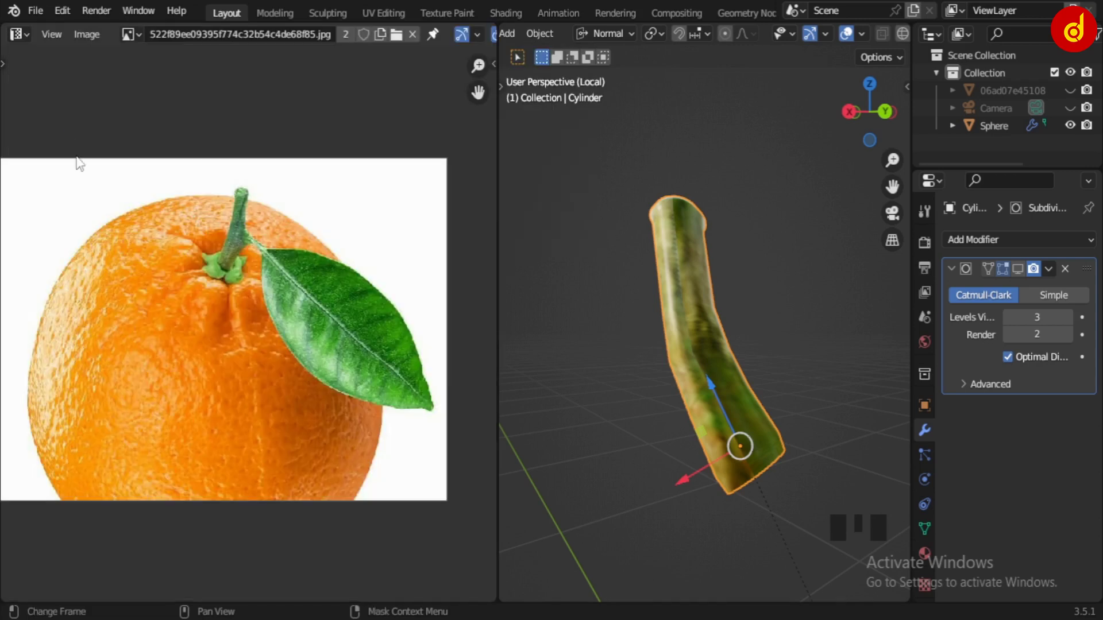
# Step: Edit the stem, select all, load the orange photo in the editor and frame its stem
pyautogui.moveTo(100, 271); pyautogui.dragTo(137, 265)
pyautogui.press('Tab')
pyautogui.moveTo(136, 265); pyautogui.dragTo(137, 265)
pyautogui.press('a')
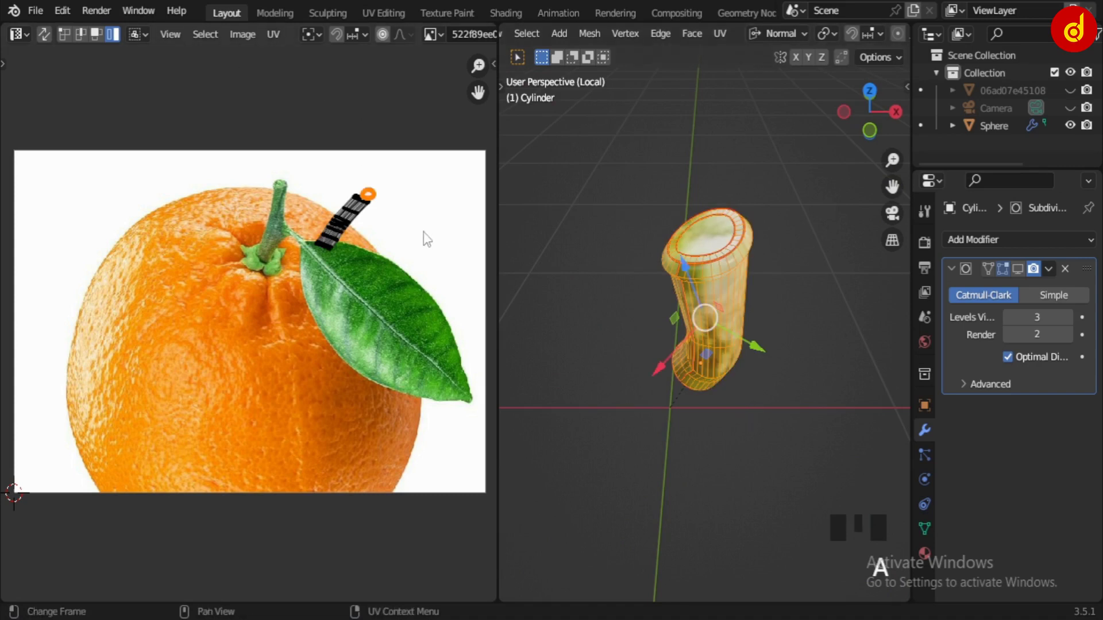
pyautogui.moveTo(137, 264); pyautogui.dragTo(137, 265)
pyautogui.scroll(-3)
pyautogui.click(136, 264)
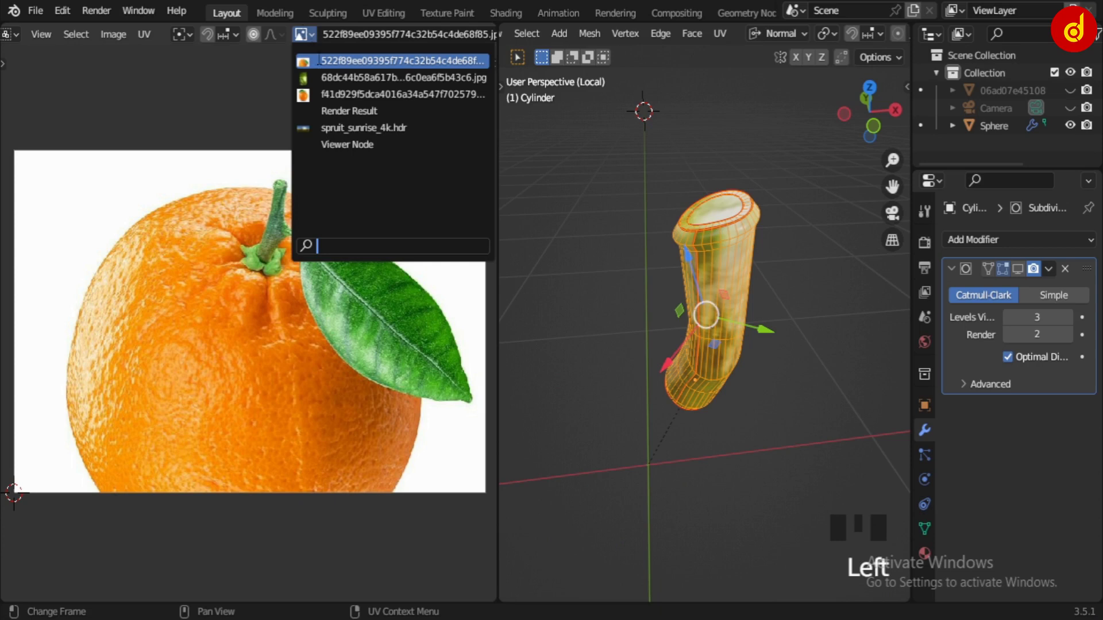
pyautogui.scroll(3)
pyautogui.scroll(-3)
pyautogui.middleClick(164, 278)
pyautogui.scroll(3)
# Step: Unwrap the stem and move its UV island over the photo's stem
pyautogui.moveTo(437, 440); pyautogui.dragTo(408, 434)
pyautogui.click(408, 435)
pyautogui.click(408, 435)
pyautogui.press('a')
pyautogui.press('a')
pyautogui.press('g')
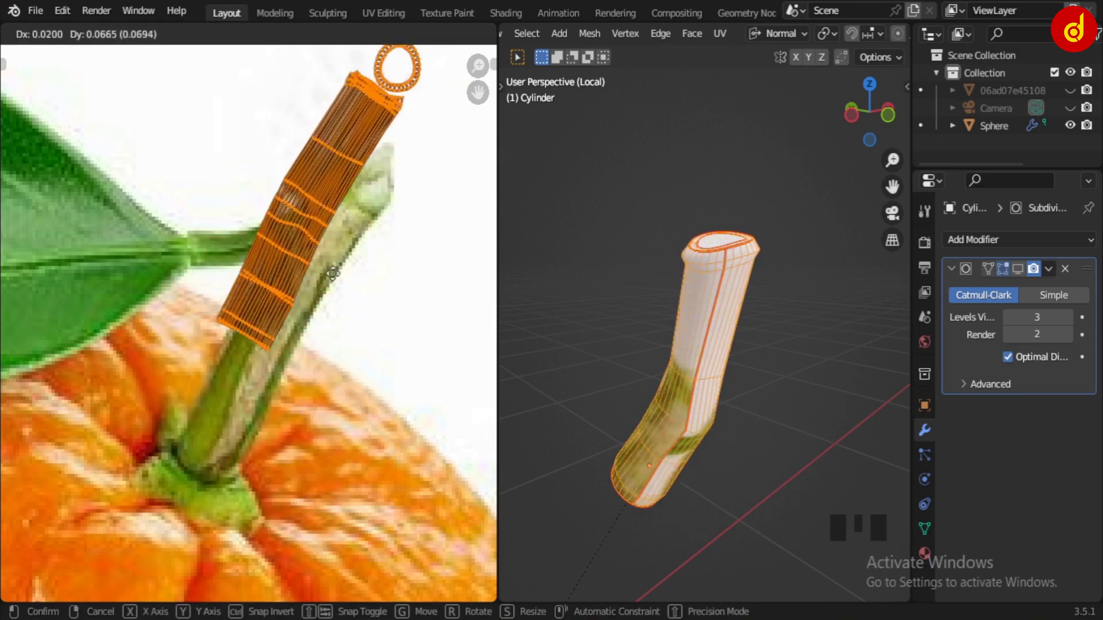
pyautogui.scroll(-3)
pyautogui.scroll(3)
pyautogui.click(433, 413)
pyautogui.scroll(-3)
pyautogui.moveTo(329, 420); pyautogui.dragTo(667, 454)
# Step: Leave Edit Mode and exit local view to see the green-textured stem on the orange
pyautogui.press('Tab')
pyautogui.moveTo(668, 492); pyautogui.dragTo(650, 429)
pyautogui.press('/')
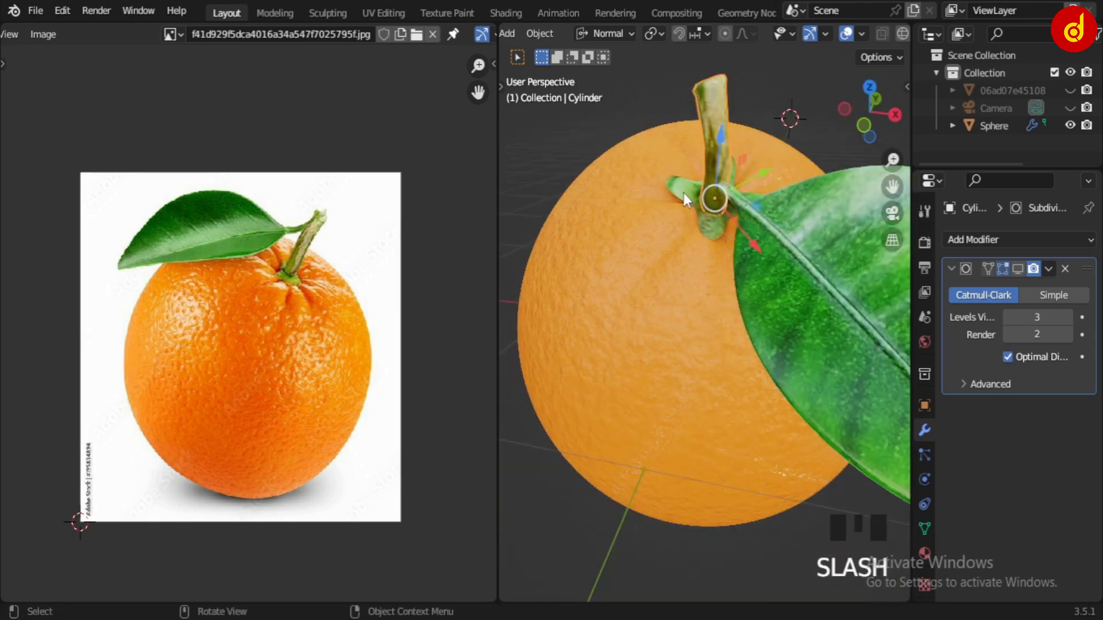
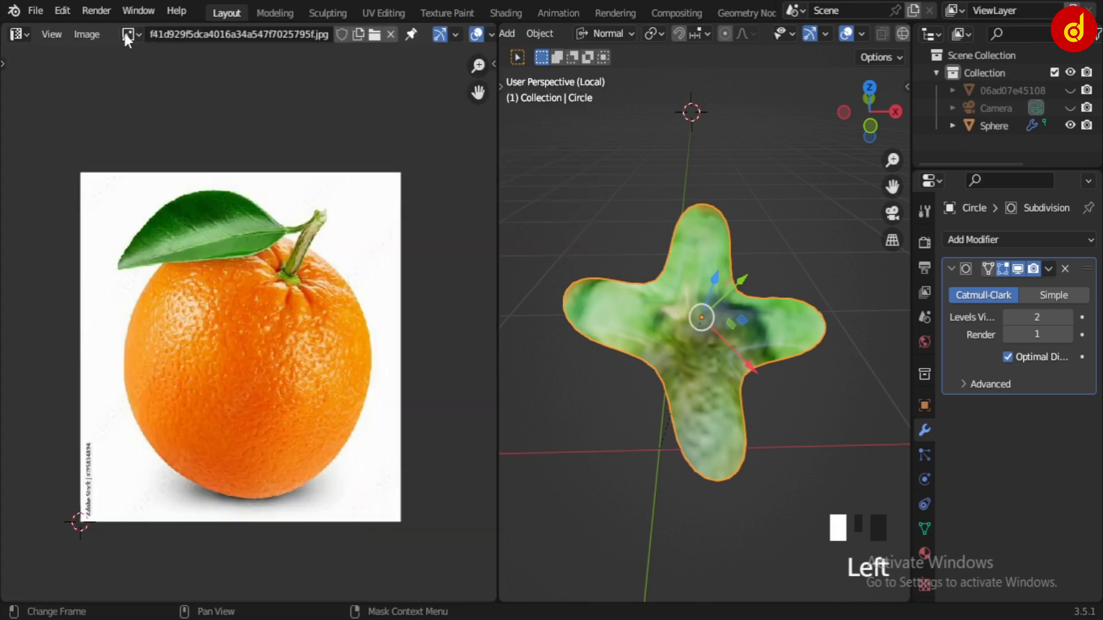
# Step: Pick the orange photo, unwrap the calyx and move its UVs over the green stem base
pyautogui.click(130, 39)
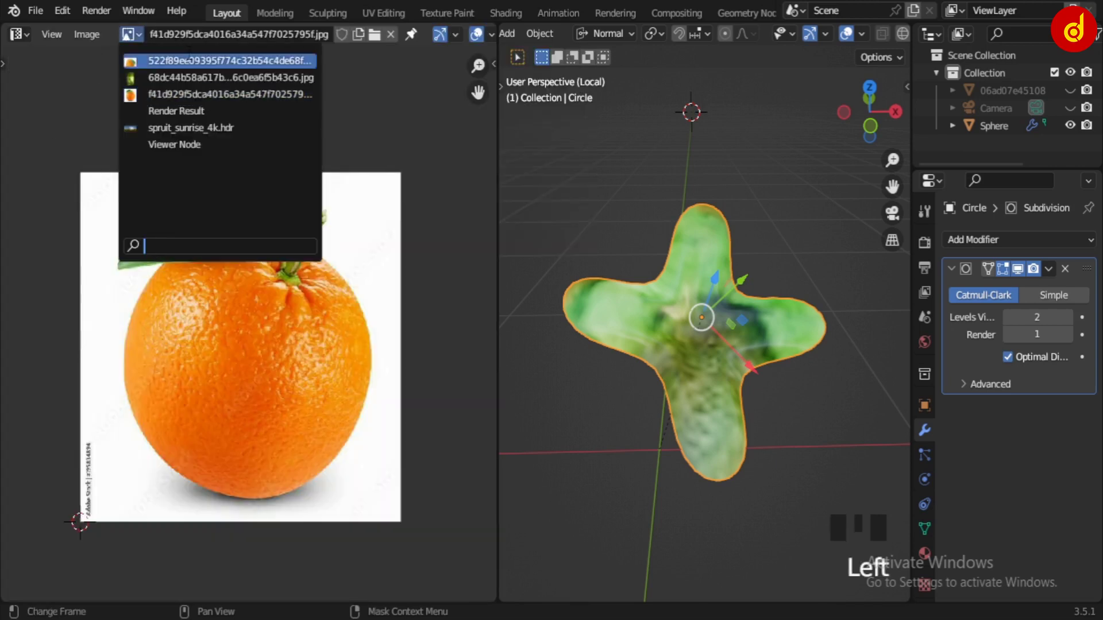
pyautogui.press('Tab')
pyautogui.scroll(3)
pyautogui.scroll(-3)
pyautogui.middleClick(370, 220)
pyautogui.scroll(3)
pyautogui.scroll(-3)
pyautogui.press('g')
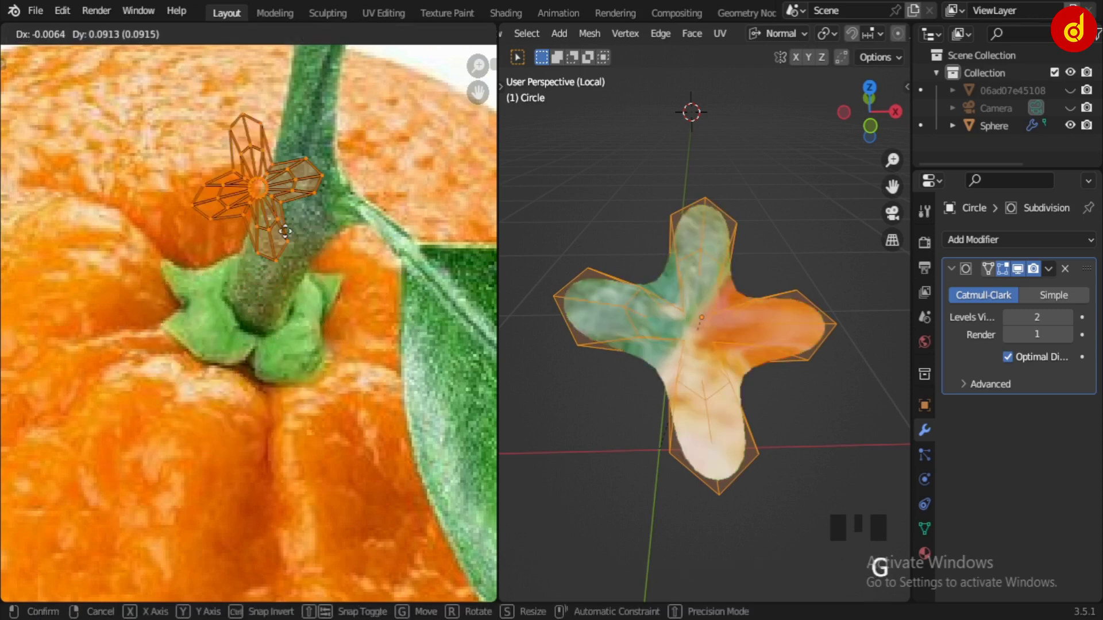
pyautogui.scroll(-3)
pyautogui.middleClick(365, 388)
pyautogui.press('Tab')
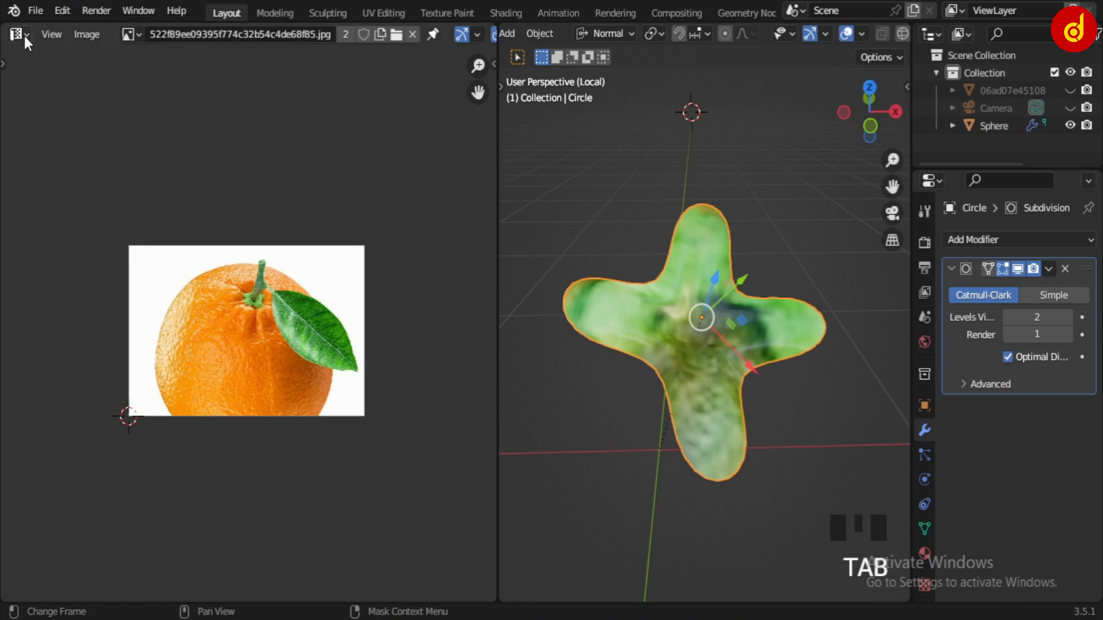
# Step: Exit local view, select the orange sphere and isolate it with its material nodes shown
pyautogui.moveTo(27, 42); pyautogui.dragTo(614, 406)
pyautogui.press('/')
pyautogui.scroll(-3)
pyautogui.moveTo(699, 376); pyautogui.dragTo(717, 350)
pyautogui.click(718, 349)
pyautogui.press('/')
pyautogui.press('KP_Decimal')
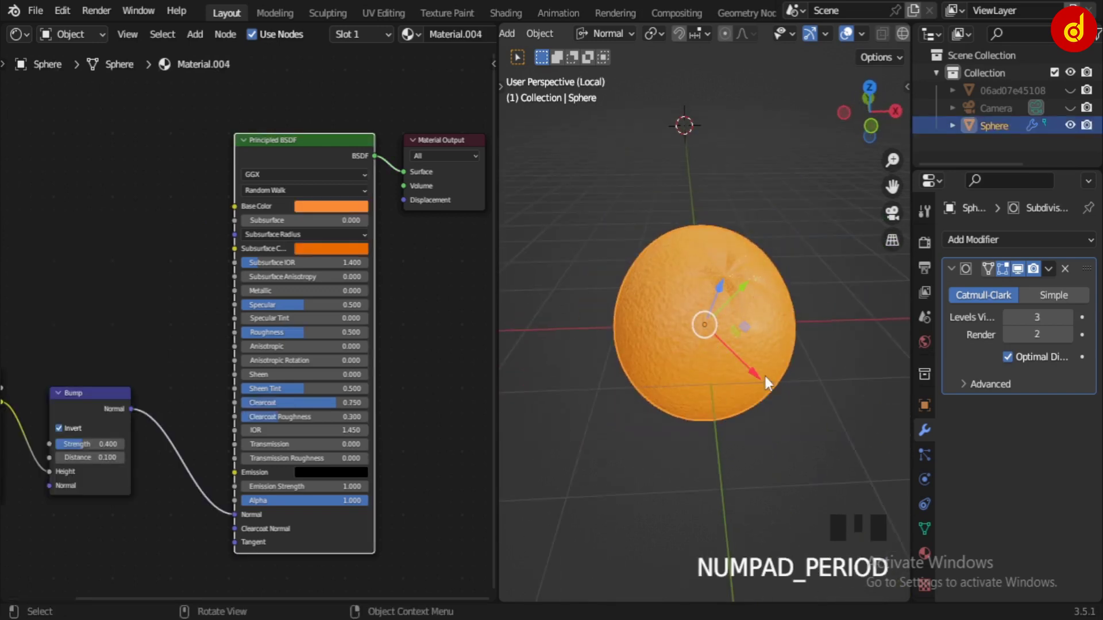
# Step: Orbit around the orange to inspect its dimpled peel with subsurface applied
pyautogui.scroll(3)
pyautogui.moveTo(629, 472); pyautogui.dragTo(751, 524)
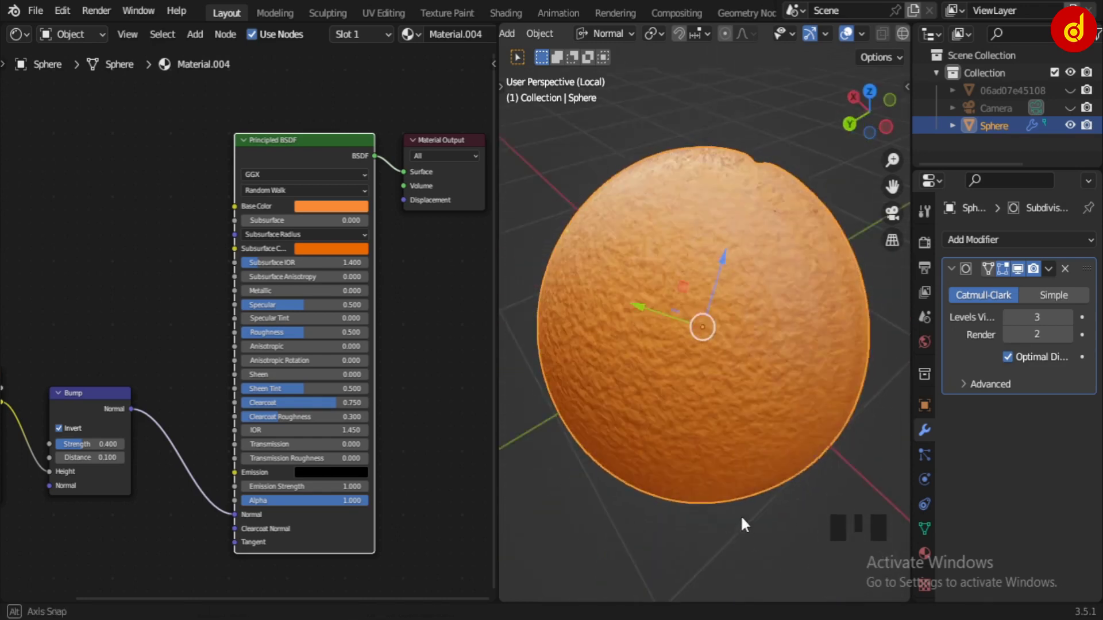
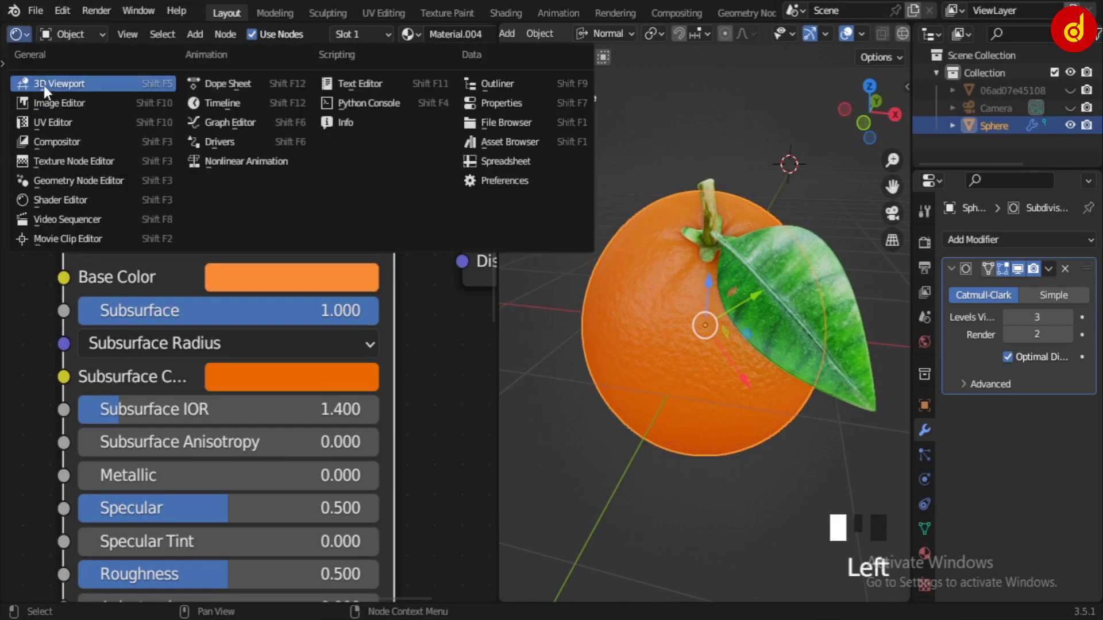
# Step: Change the left editor type to a solid-shaded 3D Viewport
pyautogui.moveTo(767, 286); pyautogui.dragTo(1078, 114)
pyautogui.scroll(-3)
pyautogui.click(1078, 115)
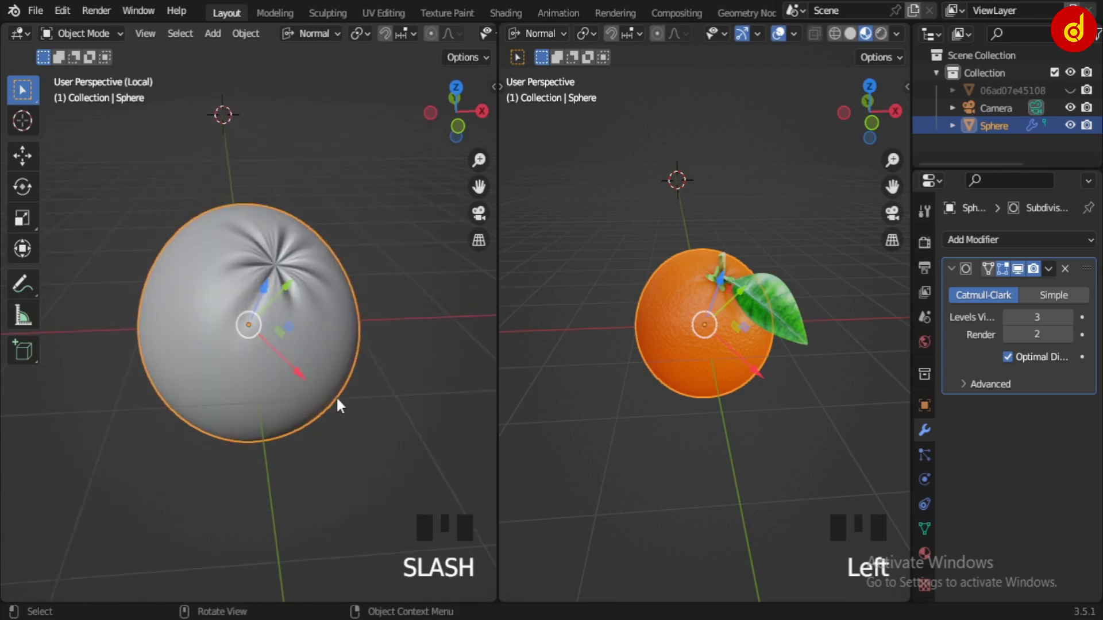
# Step: Orbit the left view out over the scene and select the camera
pyautogui.moveTo(1011, 113); pyautogui.dragTo(998, 115)
pyautogui.click(998, 115)
pyautogui.moveTo(327, 448); pyautogui.dragTo(336, 426)
pyautogui.press('/')
pyautogui.scroll(-3)
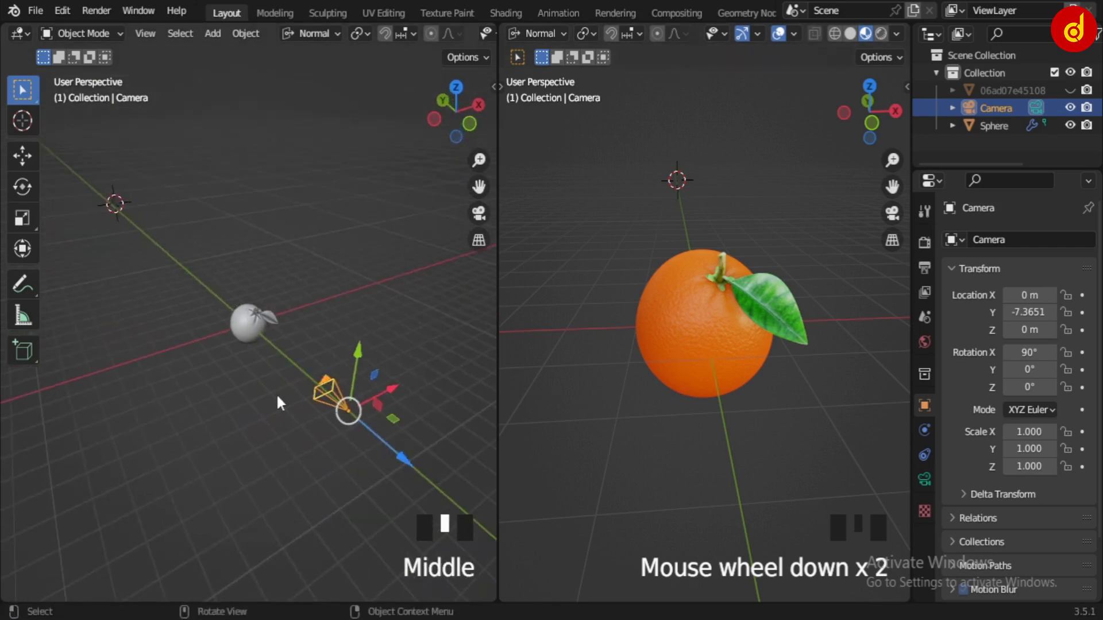
# Step: Look through the camera and frame the orange in the shot
pyautogui.press('KP_0')
pyautogui.scroll(3)
pyautogui.scroll(-3)
pyautogui.scroll(3)
pyautogui.scroll(-3)
pyautogui.scroll(3)
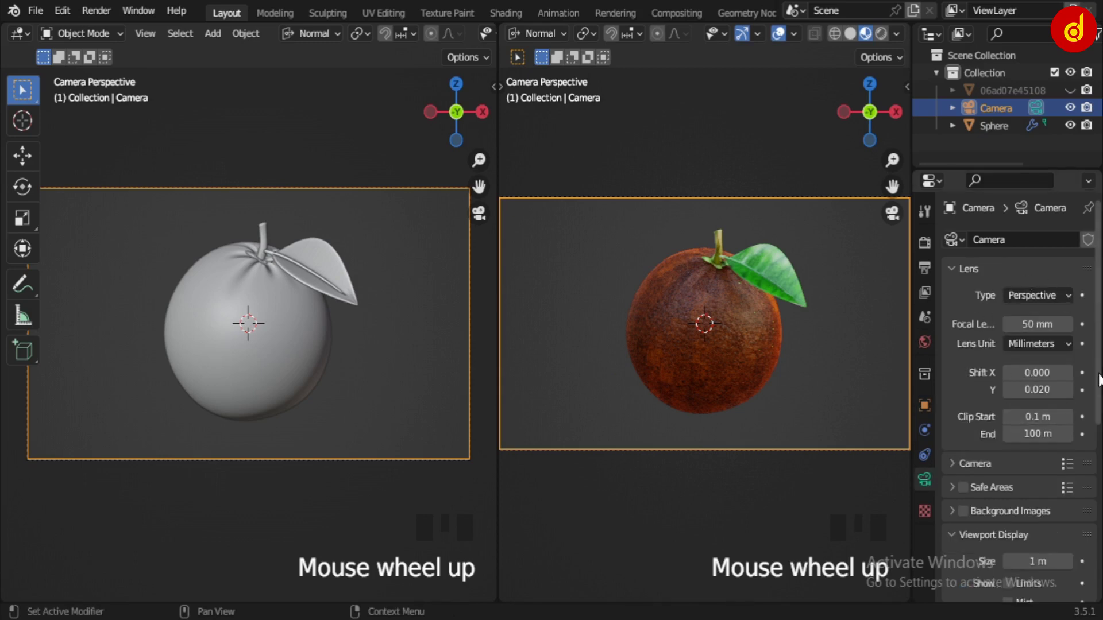
# Step: Enable the leafy green background plane so it appears behind the orange
pyautogui.moveTo(819, 225); pyautogui.dragTo(952, 196)
pyautogui.moveTo(952, 196); pyautogui.dragTo(1073, 96)
pyautogui.click(1073, 96)
pyautogui.scroll(-3)
# Step: Select the leafy background plane and move it further back behind the orange
pyautogui.click(190, 191)
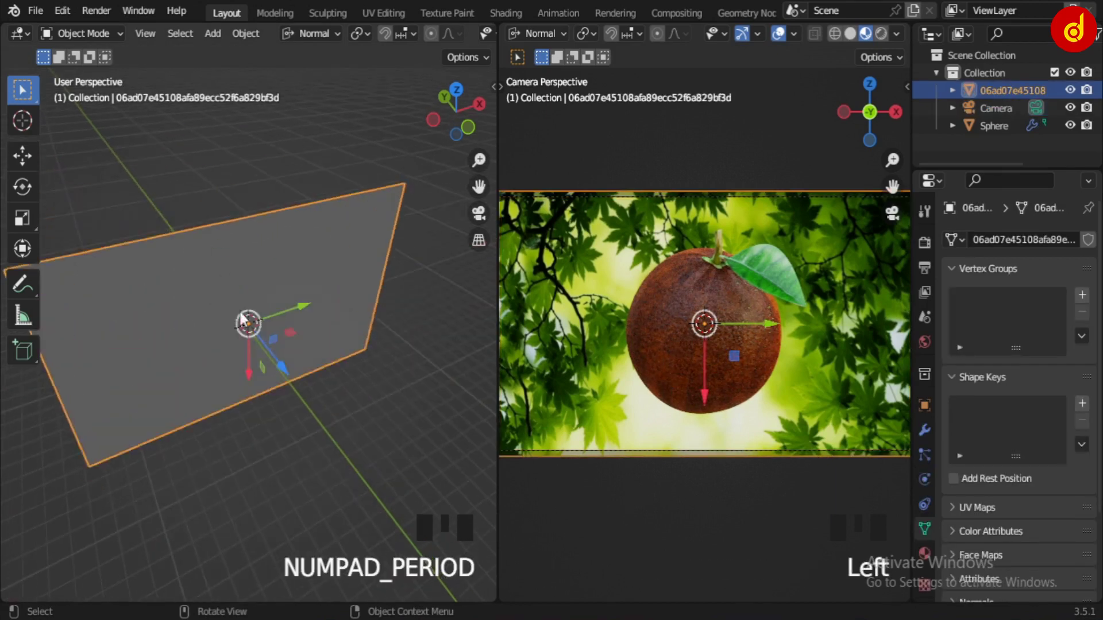
pyautogui.moveTo(232, 393); pyautogui.dragTo(87, 212)
pyautogui.scroll(-3)
pyautogui.press('/')
pyautogui.scroll(-3)
pyautogui.moveTo(86, 211); pyautogui.dragTo(777, 419)
# Step: Scale the plane to fill the camera frame, checking from camera view, then reselect the camera
pyautogui.press('KP_0')
pyautogui.moveTo(777, 418); pyautogui.dragTo(787, 392)
pyautogui.press('/')
pyautogui.press('KP_0')
pyautogui.scroll(-3)
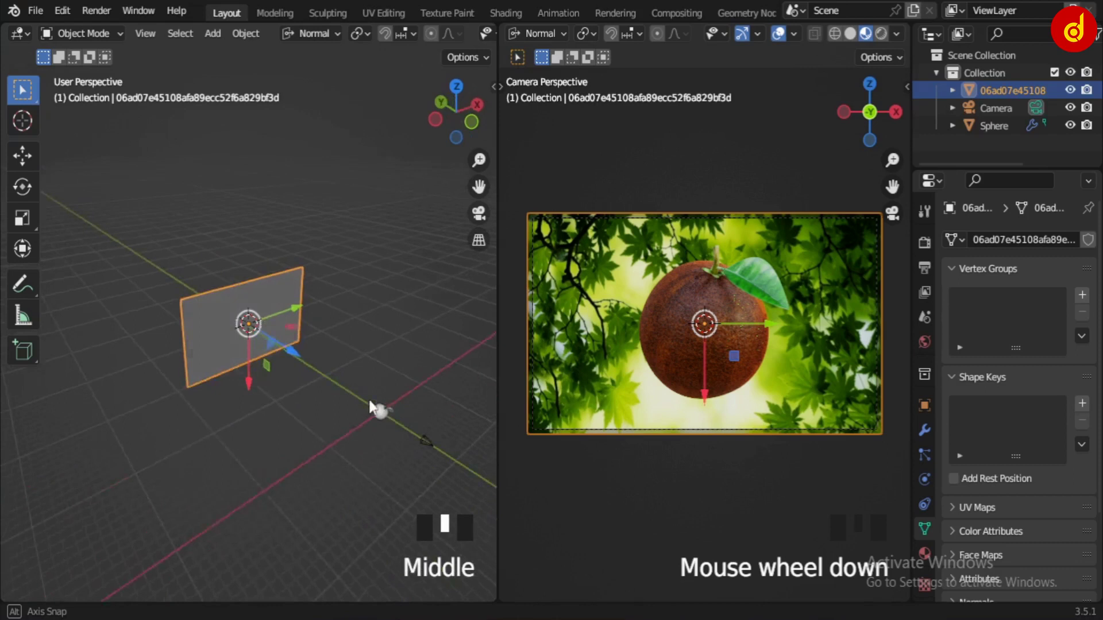
pyautogui.click(301, 473)
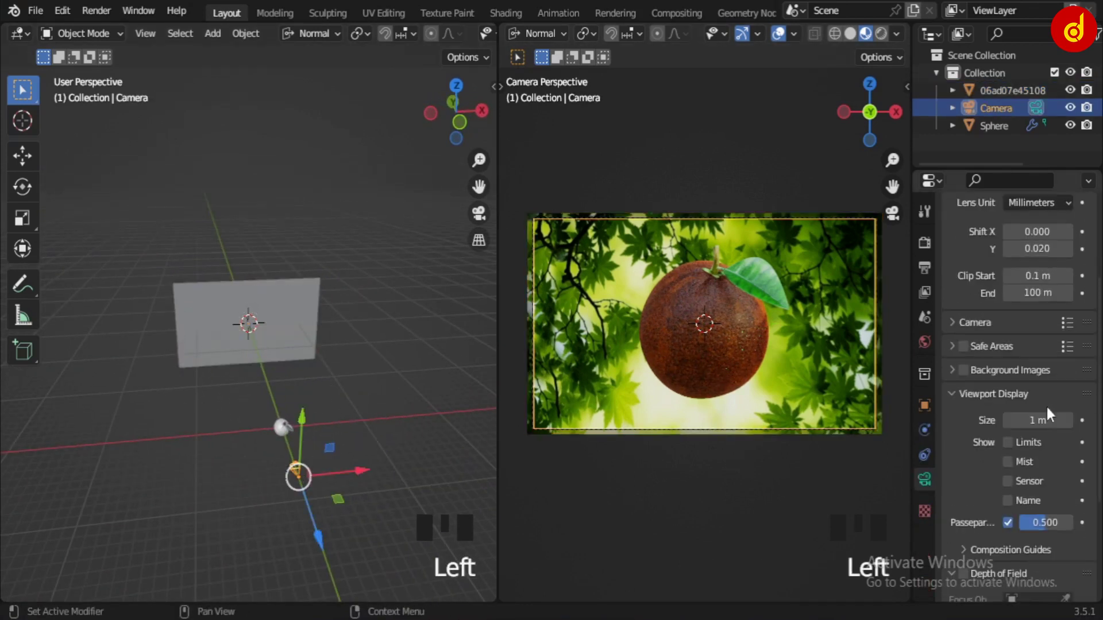
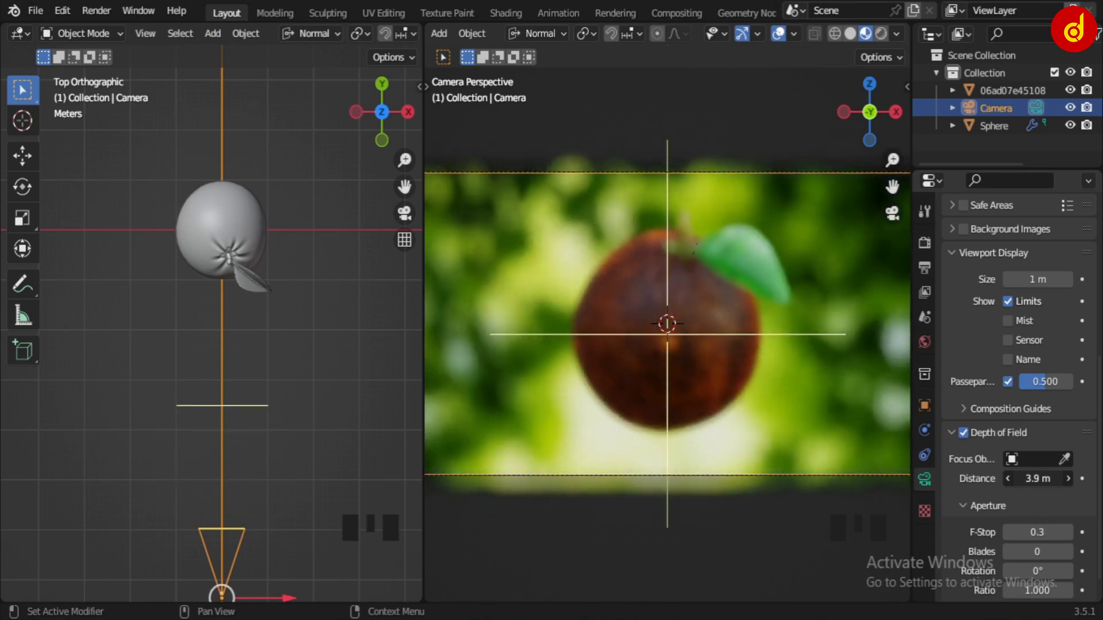
# Step: Undo the last change and review the camera's depth of field settings focused on the orange
pyautogui.press('ctrl+z')
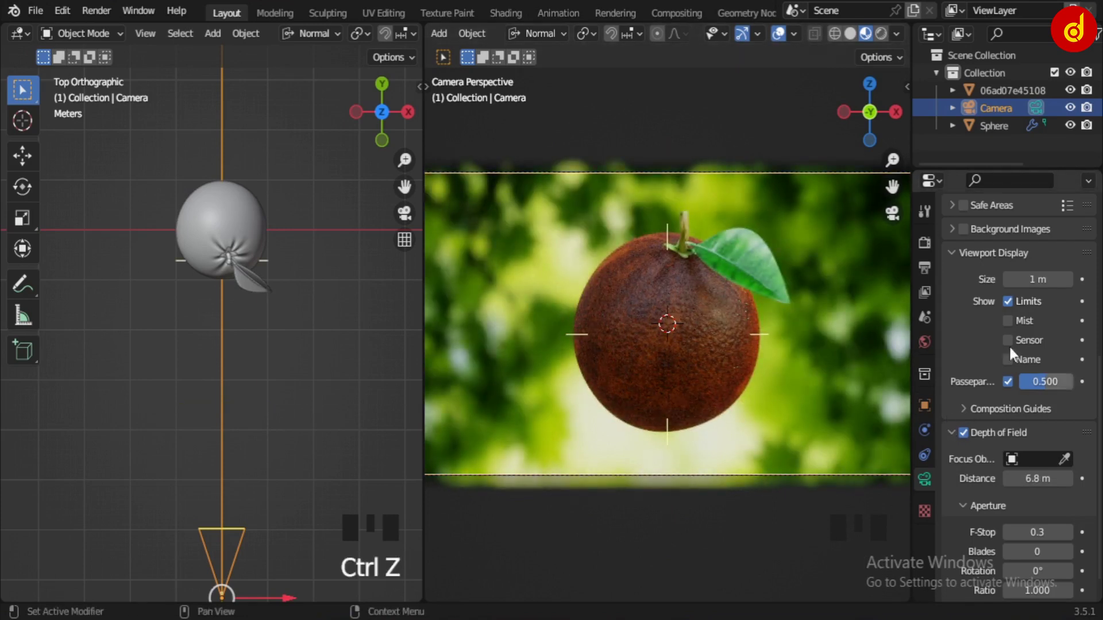
pyautogui.scroll(-3)
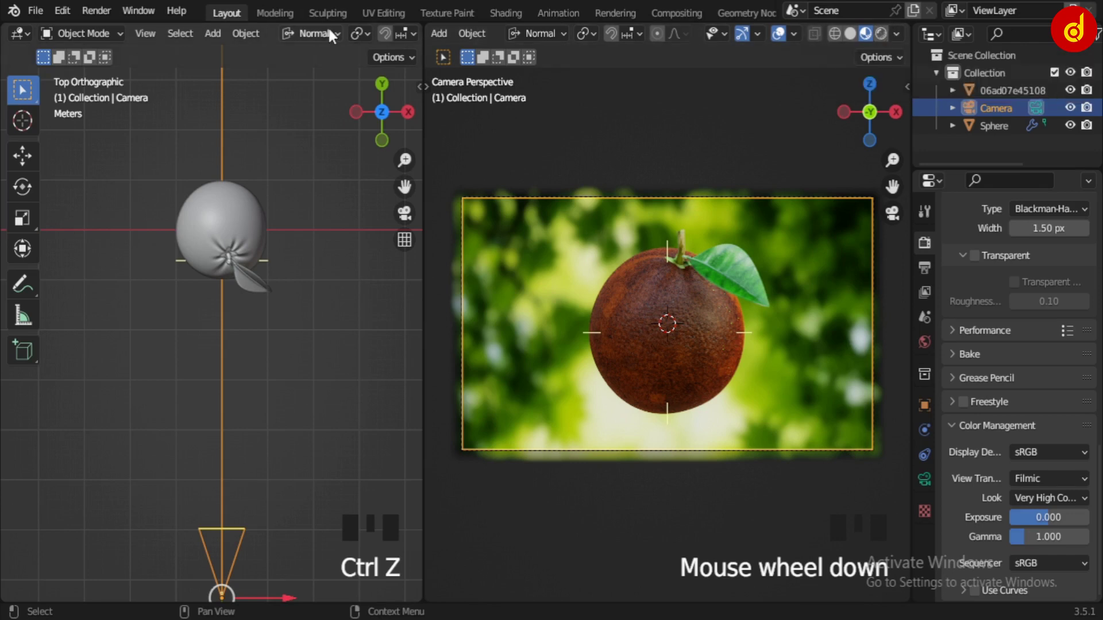
# Step: In the Modeling workspace, connect an Environment Texture node into the world background
pyautogui.click(277, 18)
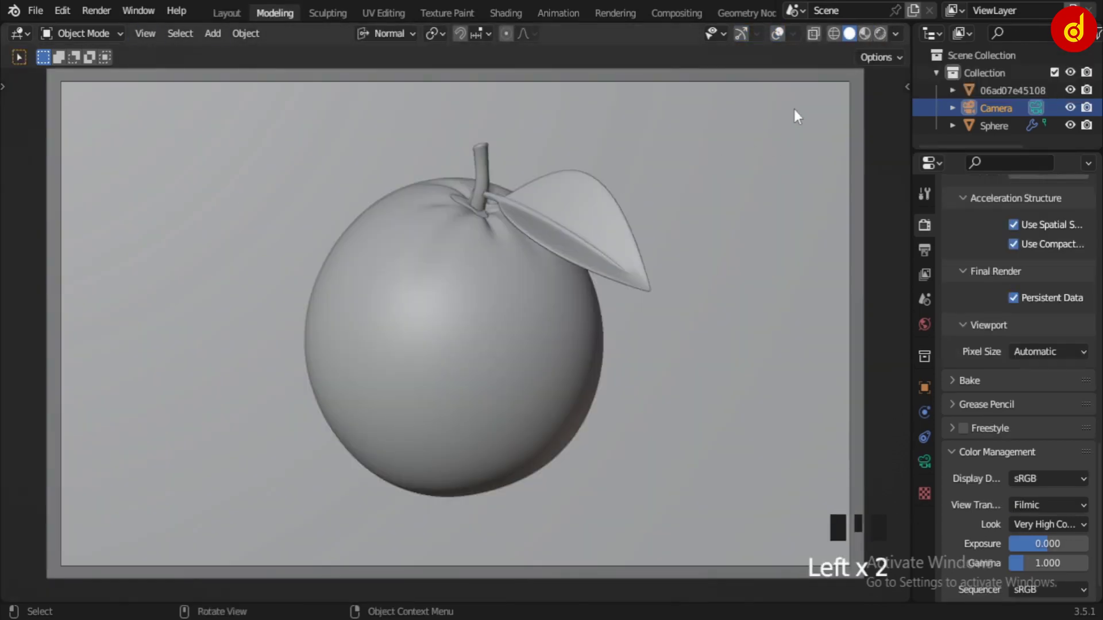
pyautogui.moveTo(745, 42); pyautogui.dragTo(742, 124)
pyautogui.scroll(-3)
pyautogui.moveTo(498, 319); pyautogui.dragTo(592, 355)
pyautogui.scroll(-3)
# Step: Load the spruit_sunrise HDRI into the environment texture and set world strength to 1.200
pyautogui.moveTo(502, 331); pyautogui.dragTo(872, 42)
pyautogui.click(871, 42)
pyautogui.moveTo(402, 337); pyautogui.dragTo(666, 303)
pyautogui.scroll(-3)
pyautogui.moveTo(679, 324); pyautogui.dragTo(873, 101)
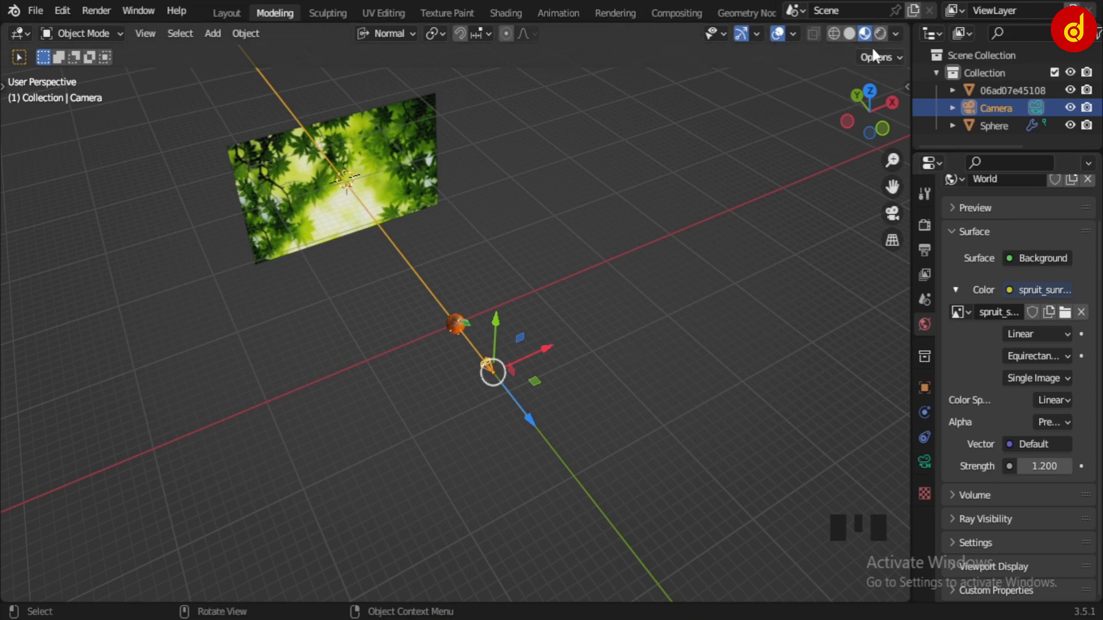
# Step: View the scene in Rendered shading and orbit to inspect the sunrise HDRI lighting
pyautogui.click(888, 39)
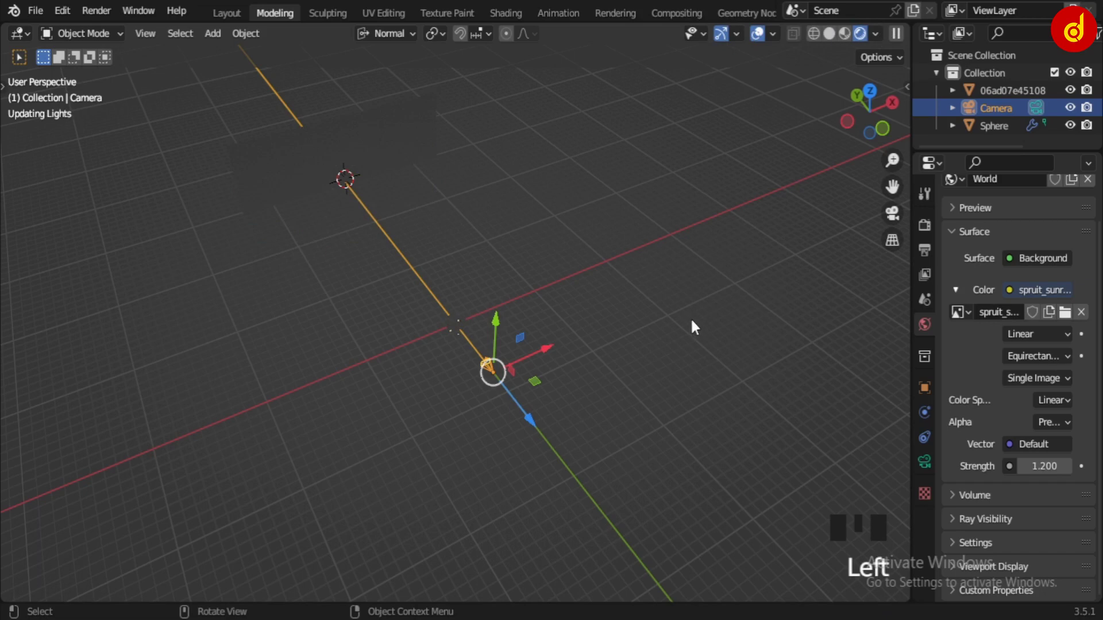
pyautogui.moveTo(602, 407); pyautogui.dragTo(766, 343)
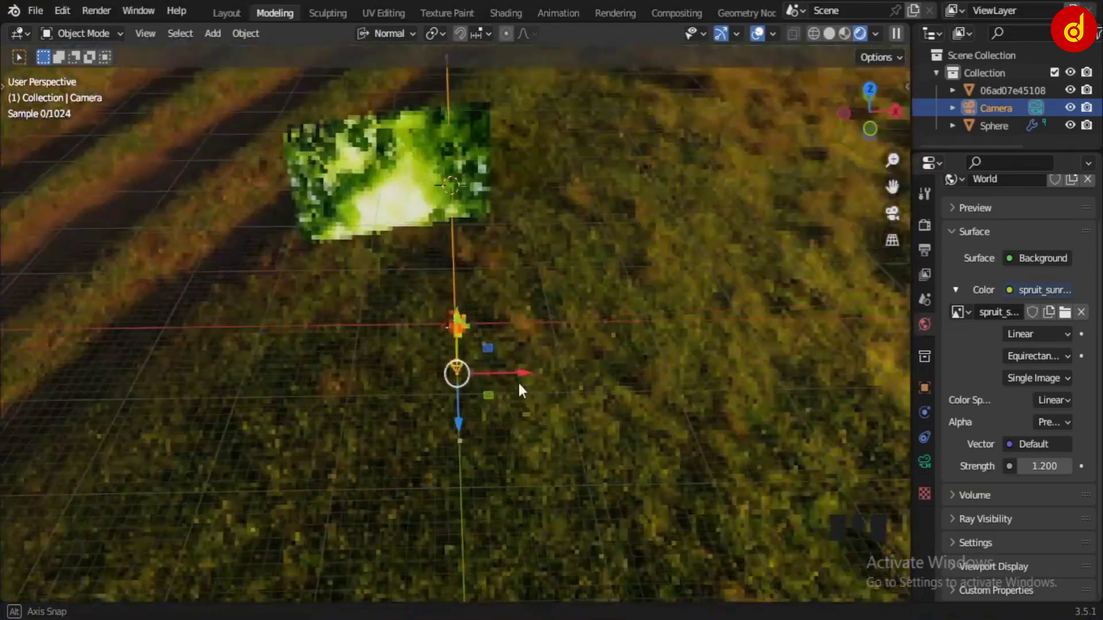
pyautogui.scroll(3)
pyautogui.moveTo(406, 404); pyautogui.dragTo(586, 426)
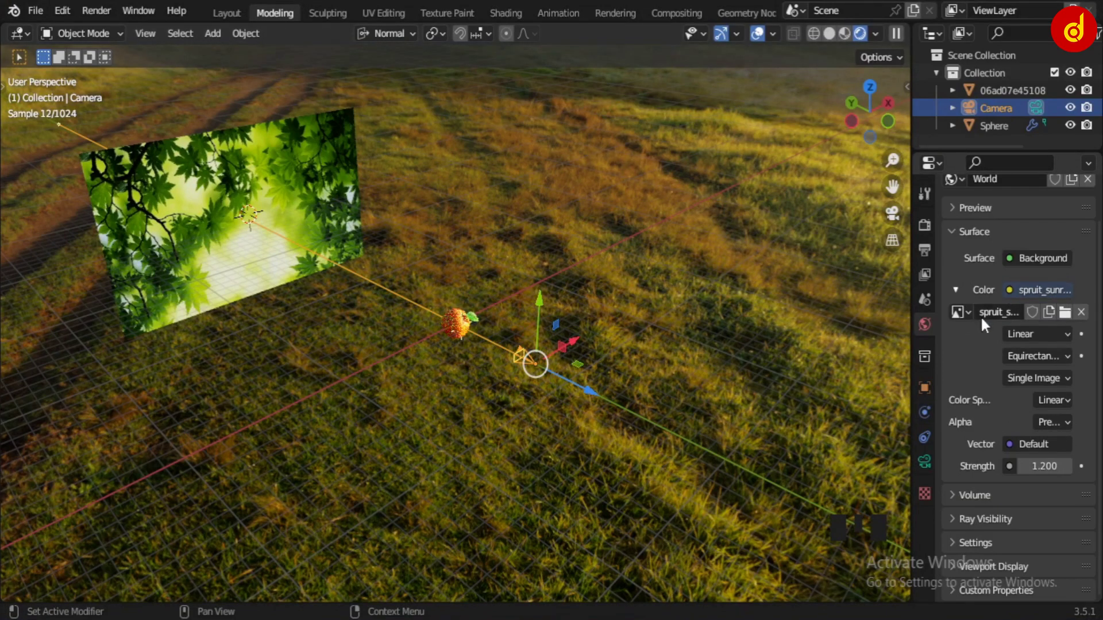